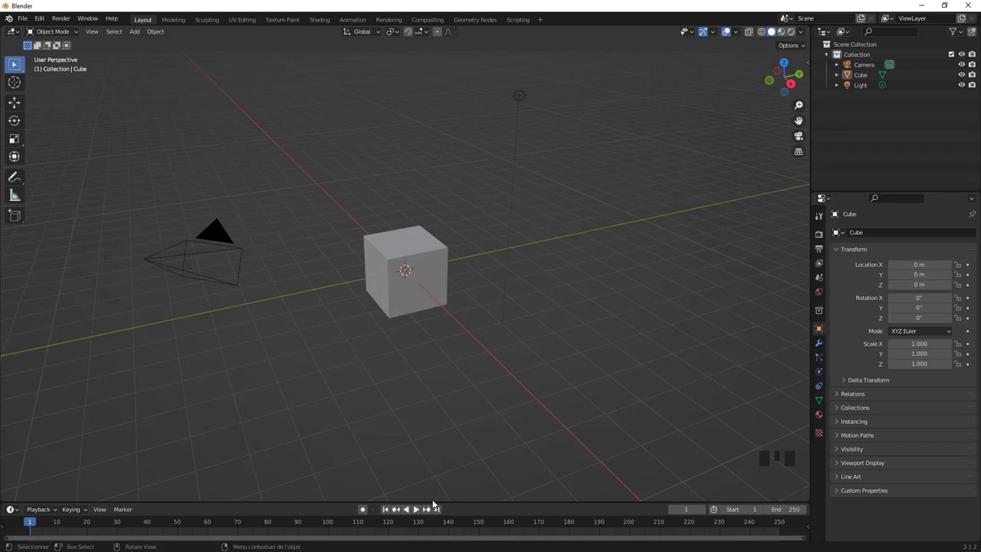
Step: Enlarge the timeline area by dragging its border upward
left_click_drag(416, 504, 411, 200)
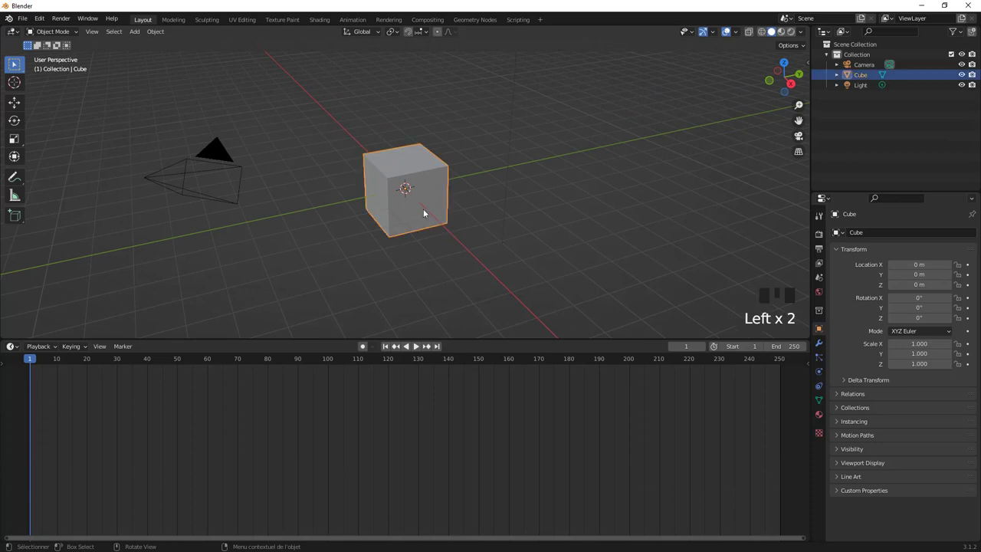
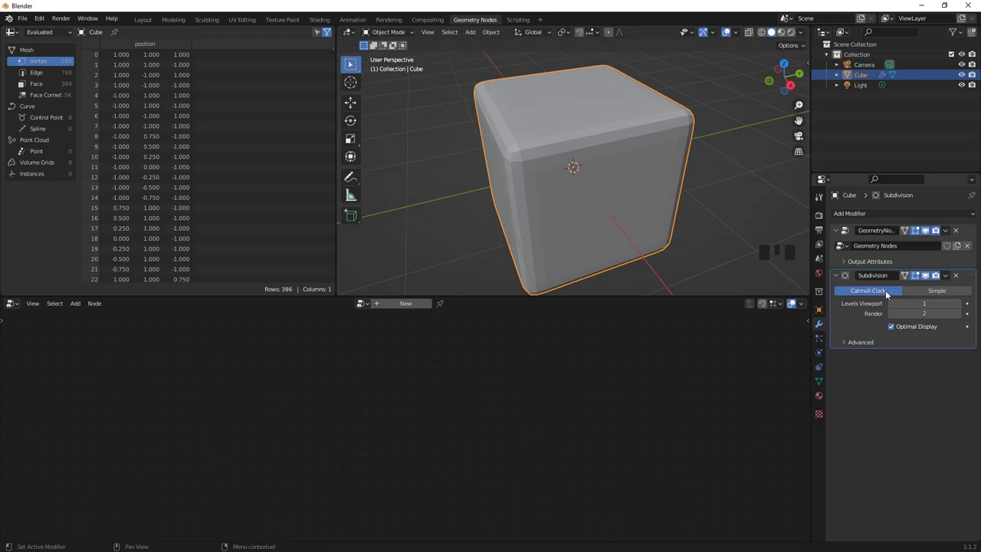
Step: Show the cube's Geometry Nodes tree and raise the Subdivide Mesh level to 4
left_click(932, 294)
left_click_drag(875, 295, 893, 484)
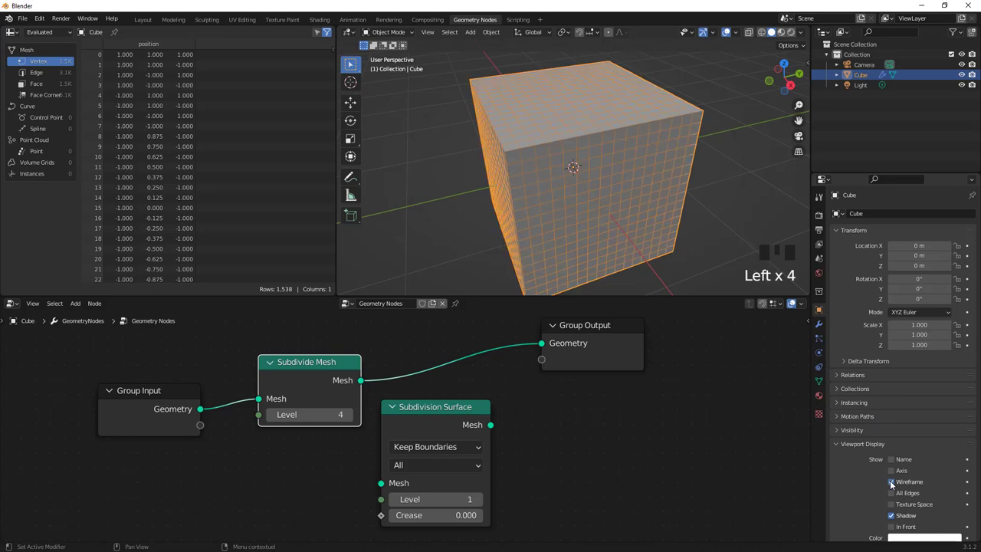
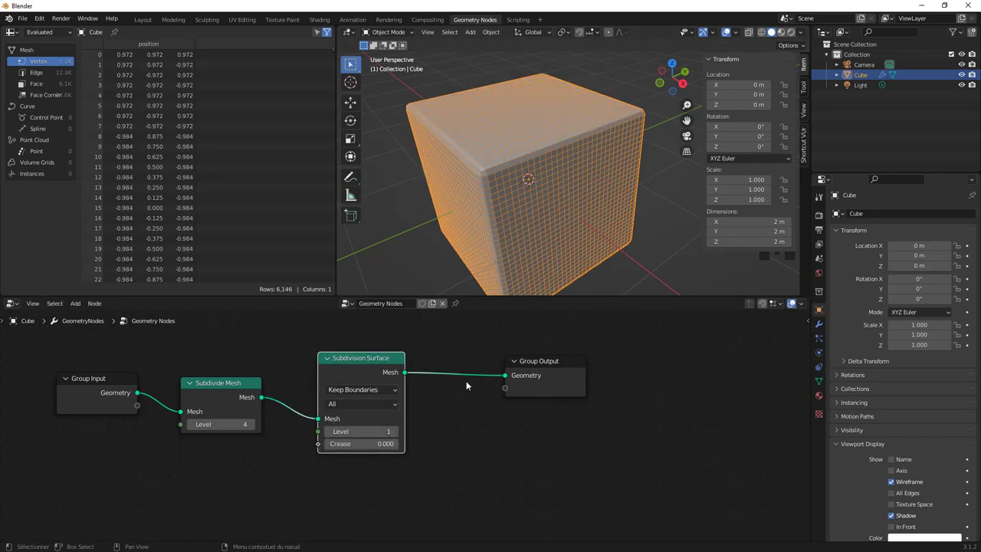
Step: Toggle the Extrude Mesh node's Individual option off and back on, keeping per-face extrusion at 0.02 offset
scroll("up", 3)
scroll("down", 3)
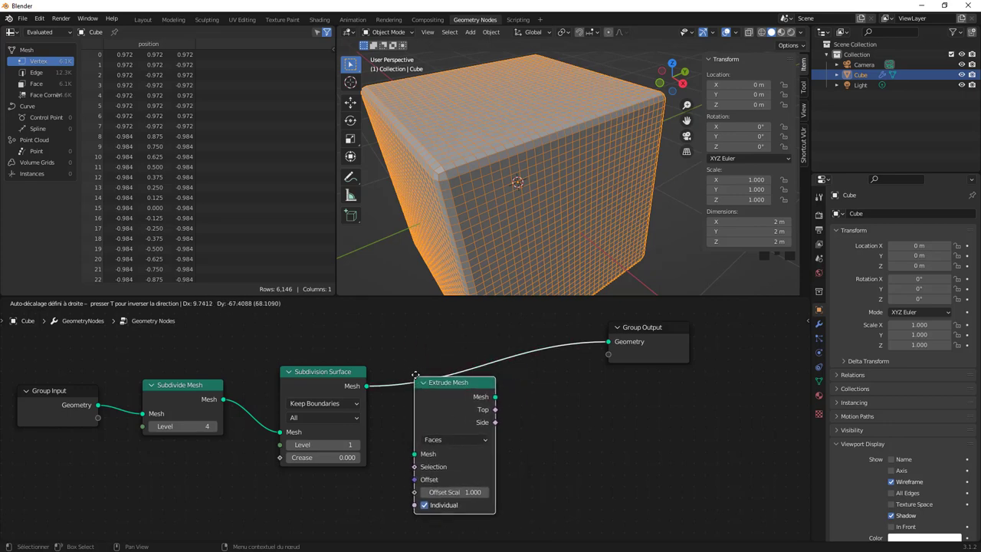
scroll("down", 3)
middle_click(528, 167)
scroll("up", 3)
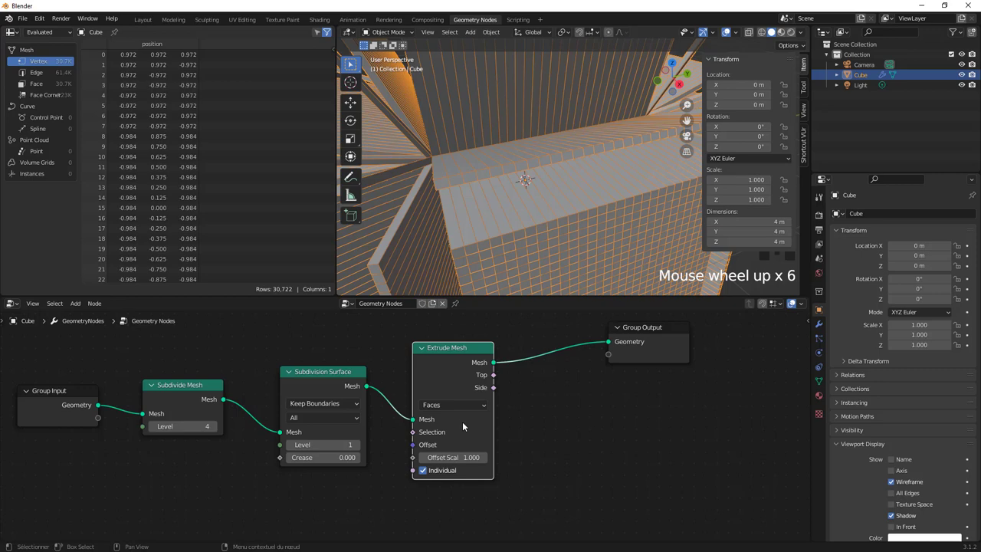
left_click(424, 472)
scroll("down", 3)
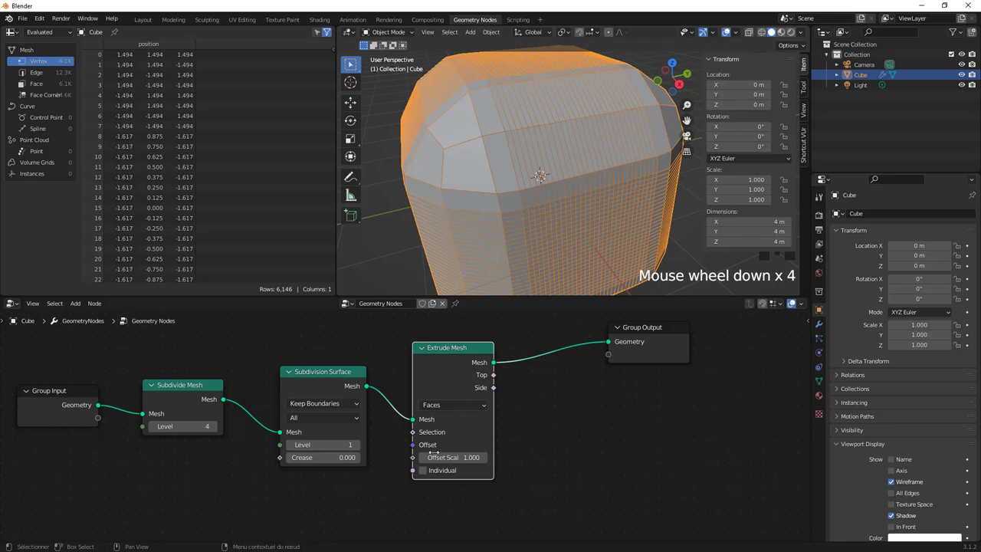
left_click(426, 477)
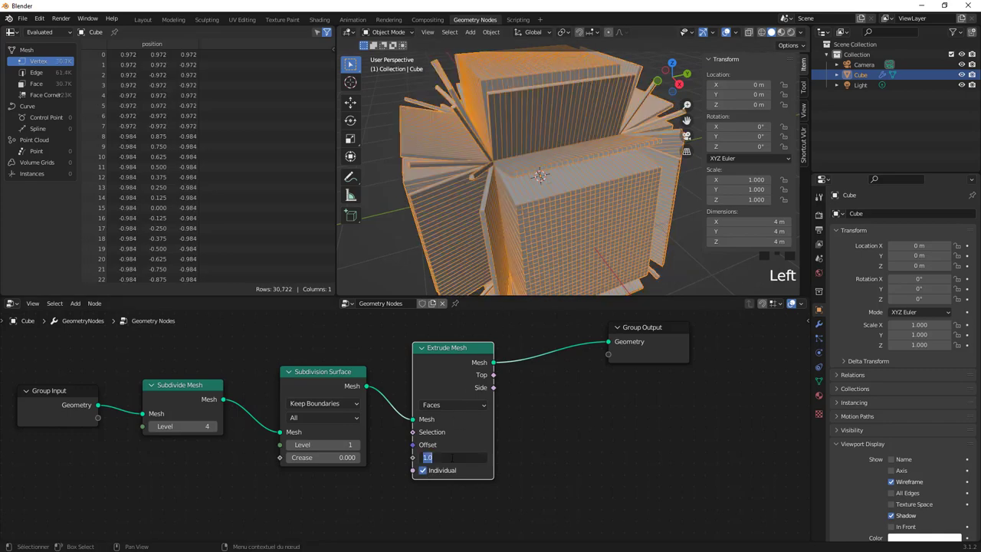
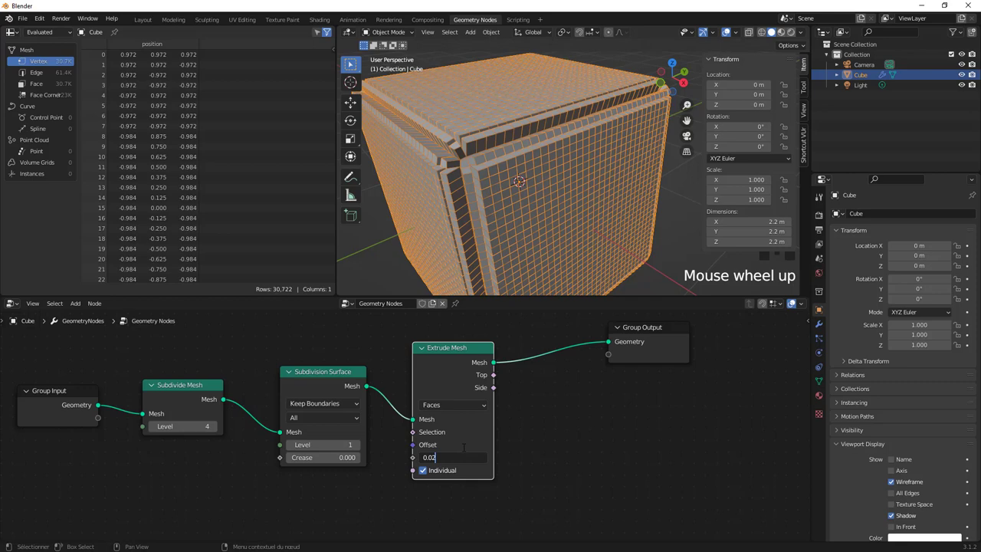
scroll("up", 3)
scroll("down", 3)
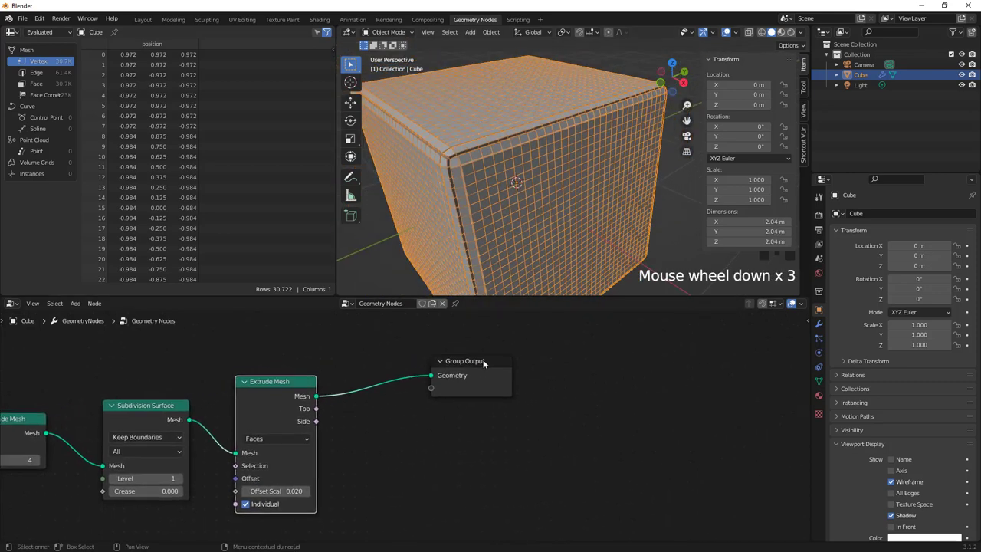
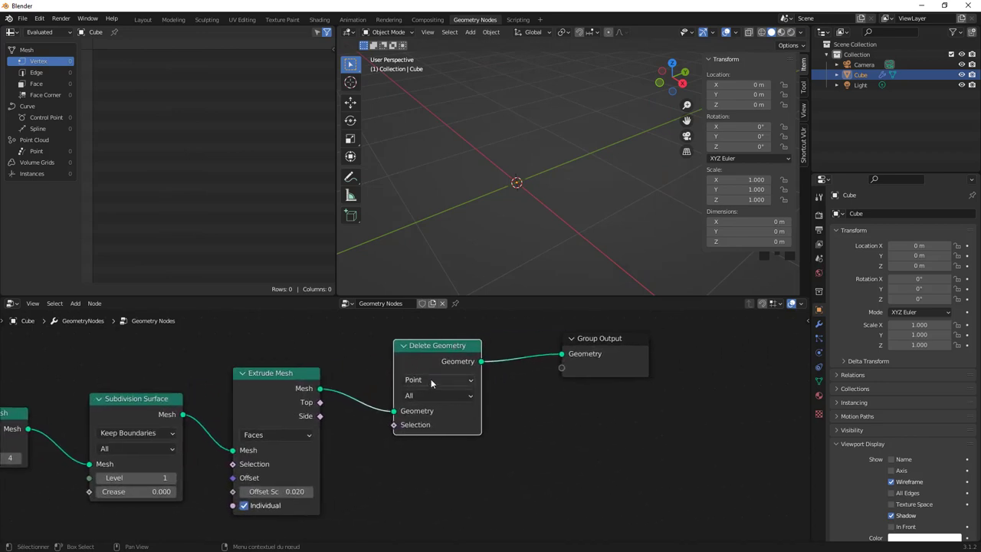
Step: Link the Extrude Mesh Top output to the Delete Geometry node's Selection so the top faces are removed
left_click_drag(426, 428, 383, 435)
scroll("down", 3)
scroll("up", 3)
key("a")
scroll("down", 3)
left_click_drag(559, 147, 570, 136)
scroll("up", 3)
Step: Rearrange the nodes and lower the Subdivide Mesh level to 2 for the lattice cage
left_click_drag(571, 137, 320, 405)
left_click_drag(320, 404, 514, 190)
scroll("down", 3)
left_click_drag(518, 201, 570, 202)
scroll("down", 3)
left_click_drag(539, 190, 879, 219)
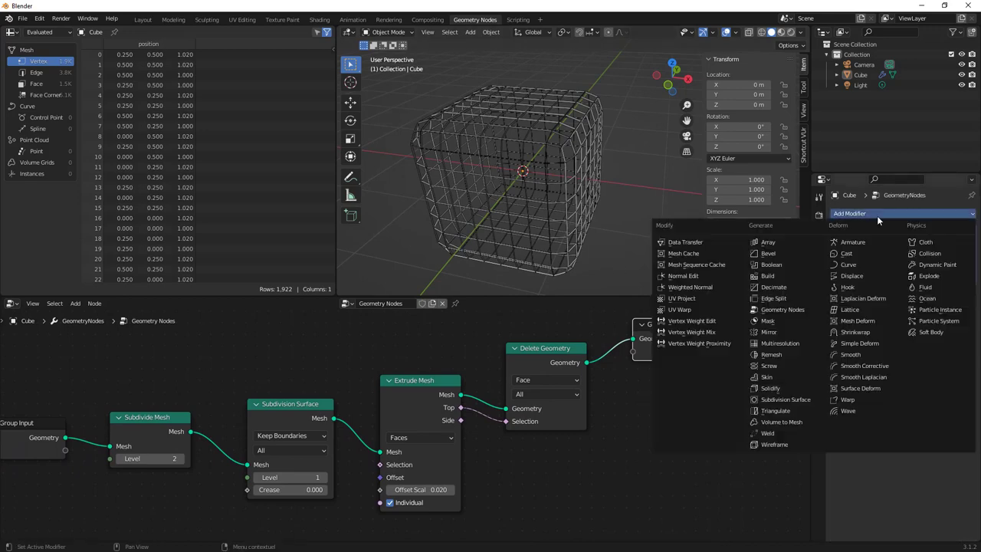
Step: Add a Wireframe modifier to the cube so the lattice gets thick solid struts
left_click(779, 392)
scroll("up", 3)
scroll("up", 3)
scroll("up", 3)
scroll("down", 3)
scroll("up", 3)
left_click_drag(559, 217, 564, 221)
scroll("down", 3)
left_click_drag(565, 221, 577, 214)
left_click(576, 213)
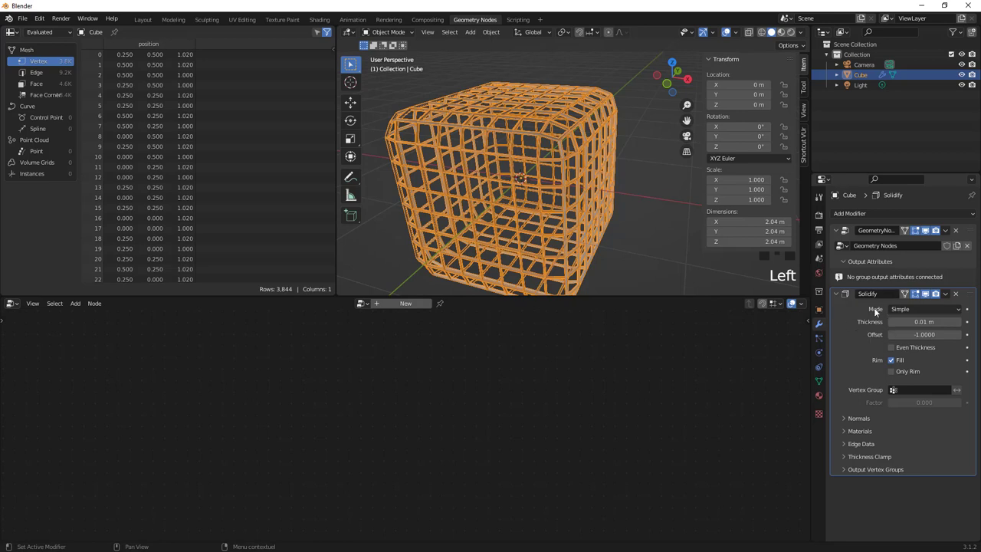
Step: Expose the Subdivide Mesh level as a Level group input on the modifier
left_click_drag(940, 262, 197, 388)
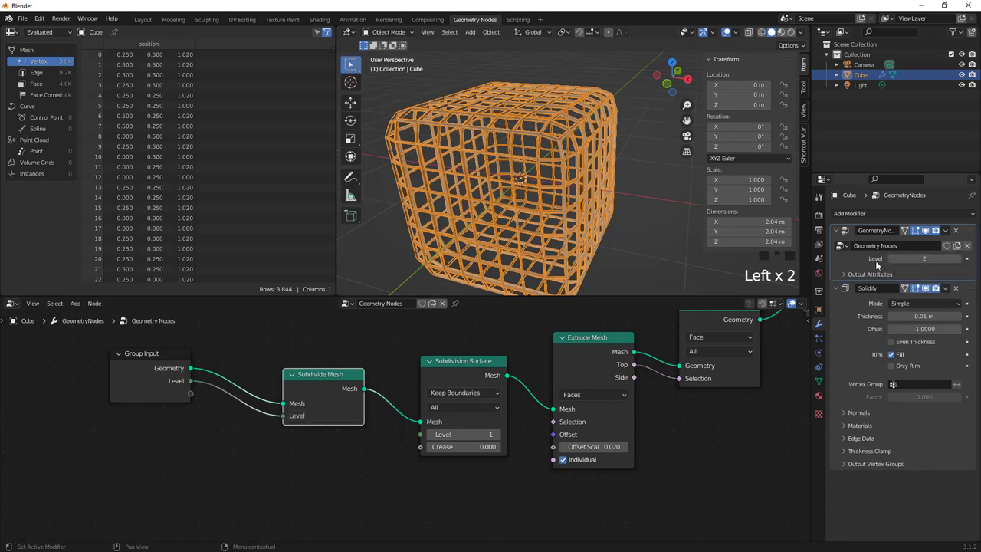
key("n")
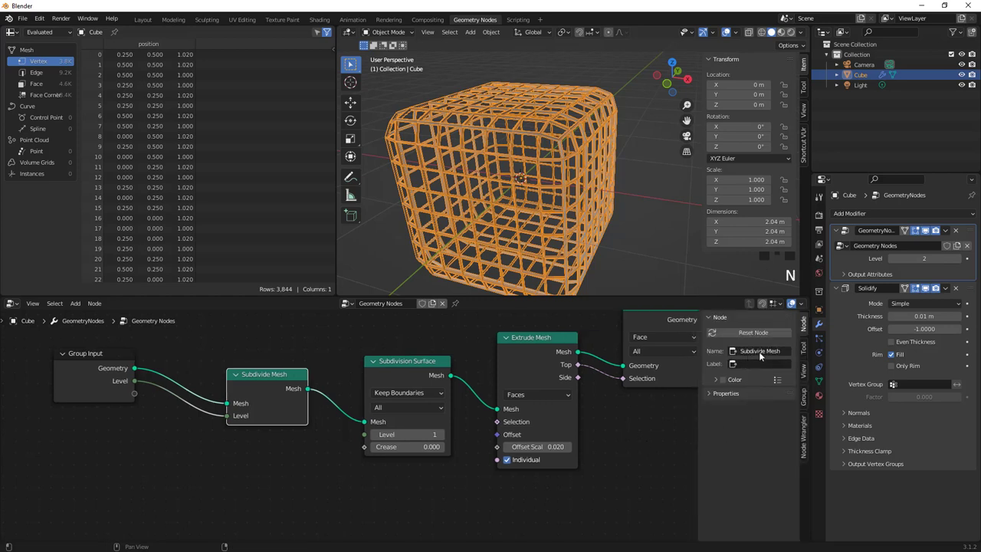
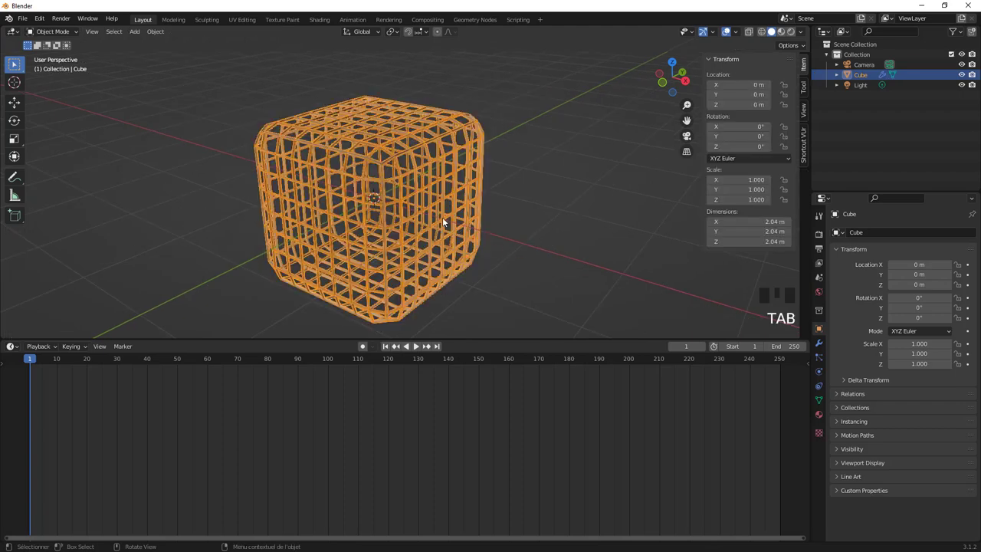
Step: Deselect the cage and increase the Geometry Nodes modifier's Level input in the properties panel
key("a")
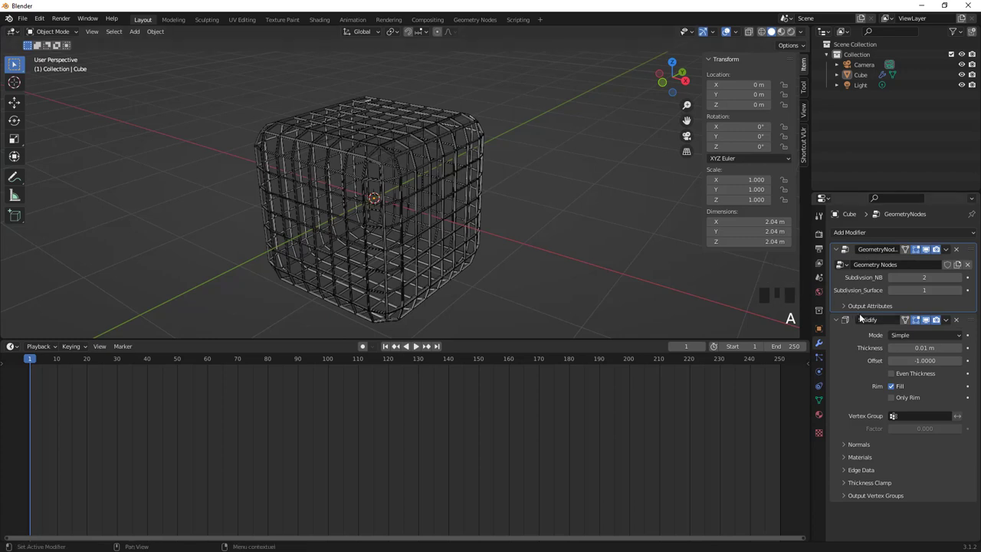
left_click_drag(962, 281, 529, 214)
middle_click(529, 214)
scroll("up", 3)
left_click_drag(525, 215, 930, 261)
left_click(931, 261)
scroll("down", 3)
left_click_drag(577, 227, 922, 264)
left_click(923, 264)
Step: Orbit to inspect the denser cage, then undo the last two changes
middle_click(576, 215)
scroll("up", 3)
left_click_drag(475, 225, 548, 208)
scroll("down", 3)
left_click_drag(535, 221, 526, 193)
key("ctrl+z")
key("ctrl+z")
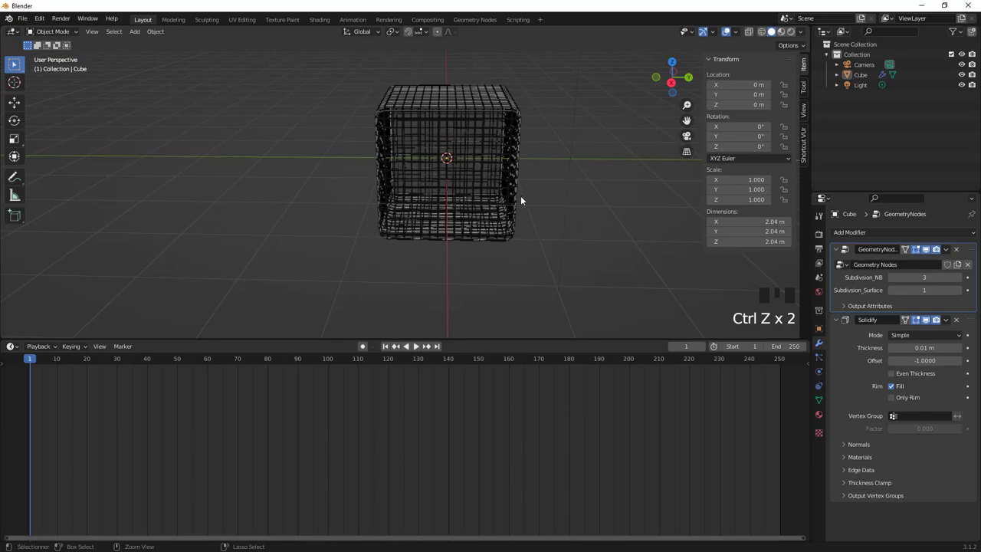